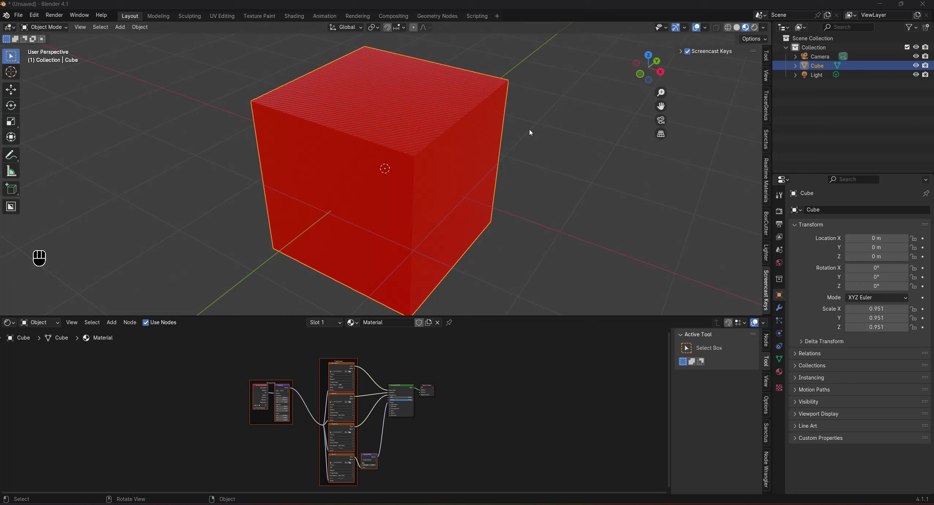
Orbit the viewport around the default cube
{"action": "left_click", "coordinate": [516, 182]}
{"action": "left_click_drag", "start_coordinate": [505, 181], "coordinate": [459, 192]}
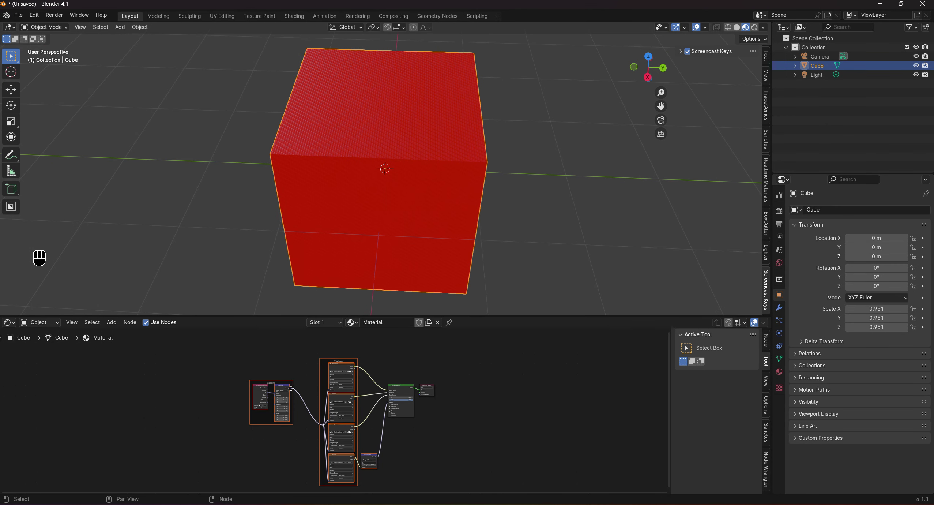
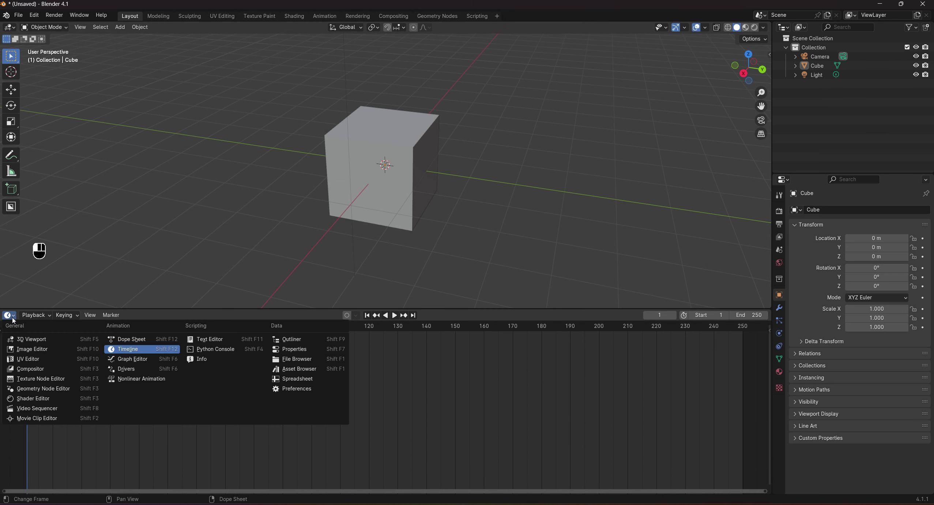
Switch the lower timeline area to the Shader Editor showing the cube's material nodes
{"action": "left_click_drag", "start_coordinate": [19, 339], "coordinate": [82, 374]}
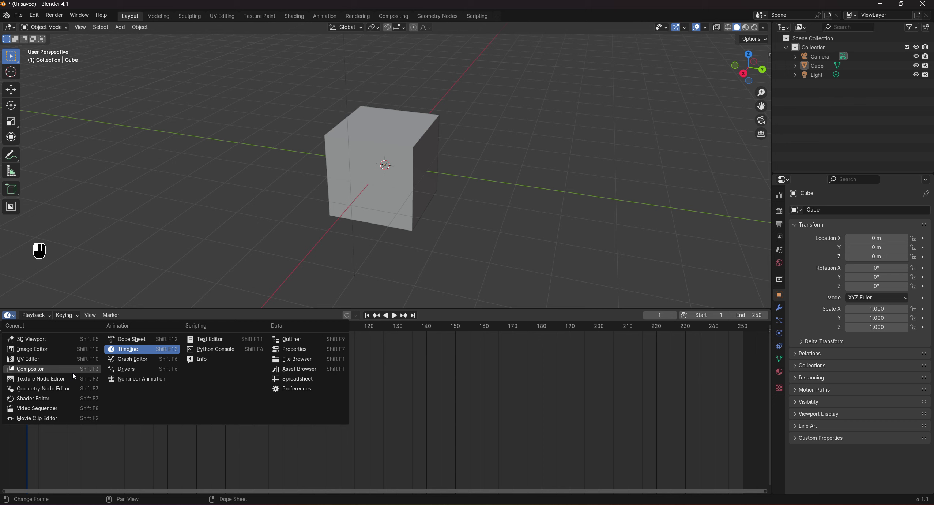
{"action": "left_click_drag", "start_coordinate": [75, 375], "coordinate": [46, 389]}
{"action": "left_click", "coordinate": [46, 399]}
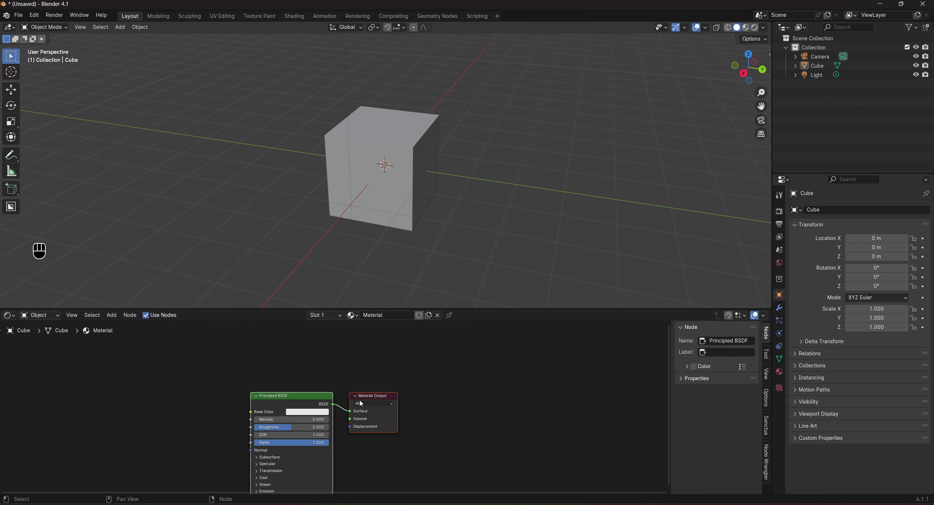
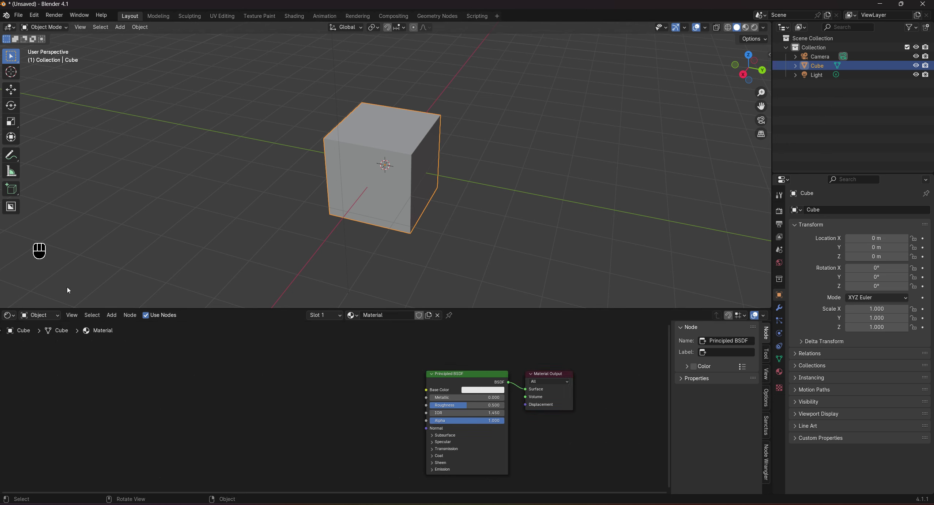
Select the cube and its Principled BSDF node in the node view
{"action": "left_click", "coordinate": [455, 381]}
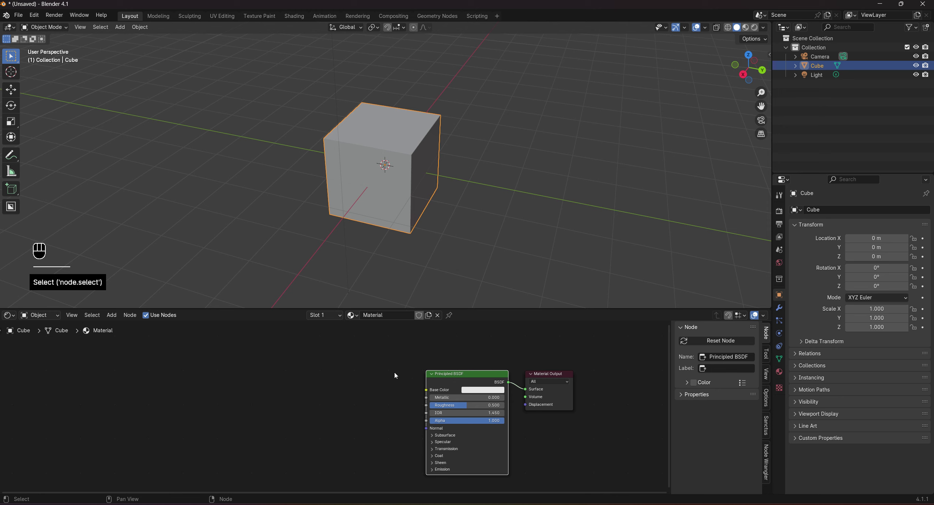
{"action": "left_click", "coordinate": [451, 379]}
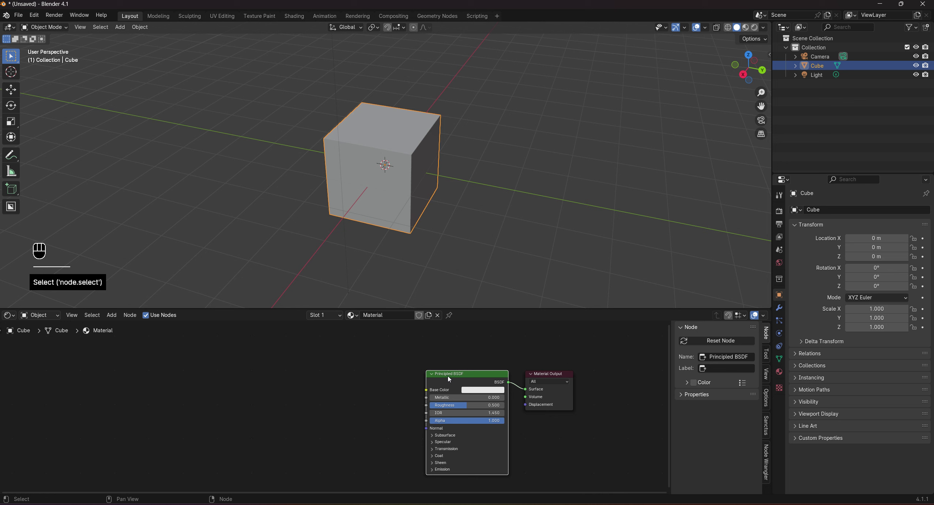
Launch Node Wrangler's Principled Texture Setup file browser with Ctrl+Shift+T
{"action": "key", "text": "ctrl+shift+t"}
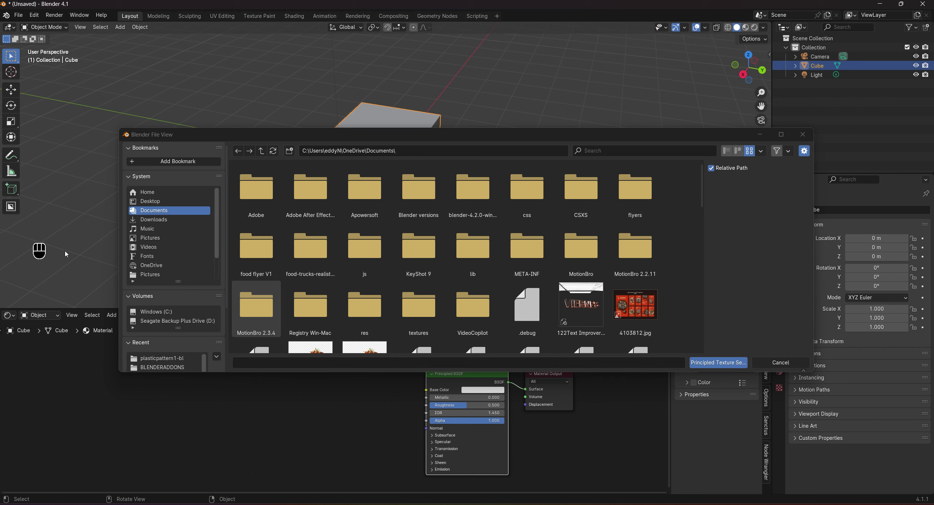
{"action": "key", "text": "ctrl+shift+t"}
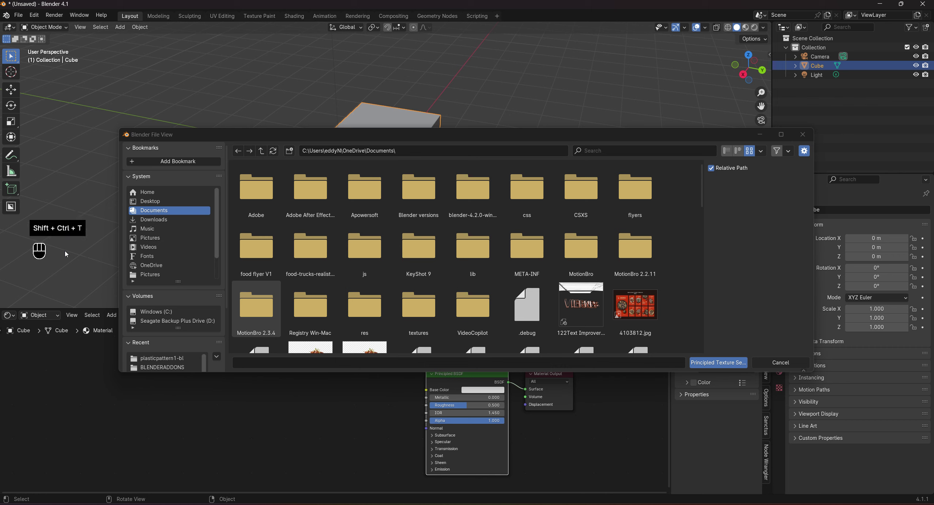
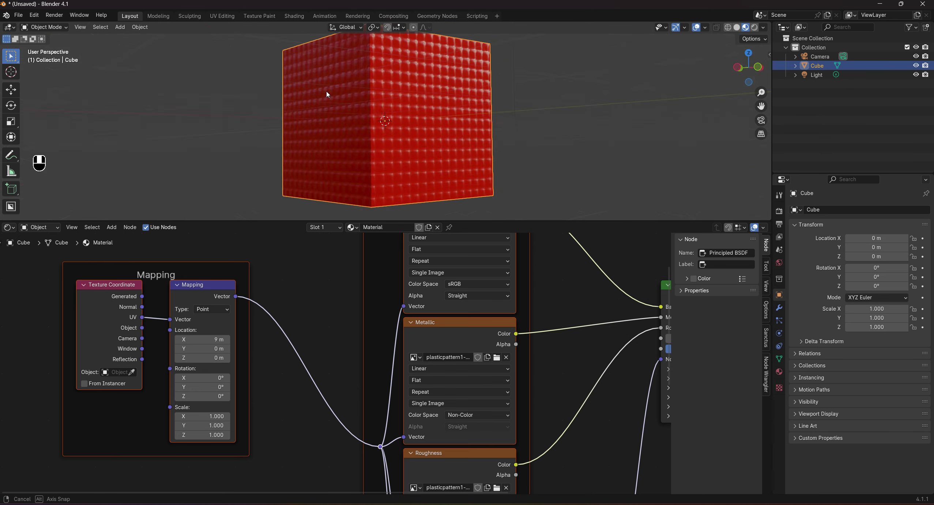
Orbit and tilt the viewport to inspect the textured cube's top
{"action": "left_click_drag", "start_coordinate": [353, 60], "coordinate": [373, 70]}
{"action": "left_click_drag", "start_coordinate": [463, 73], "coordinate": [529, 73]}
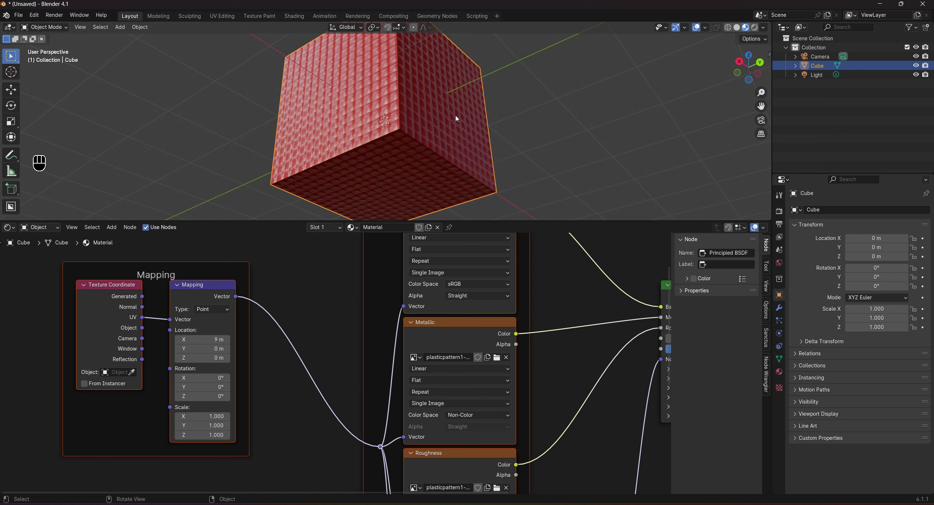